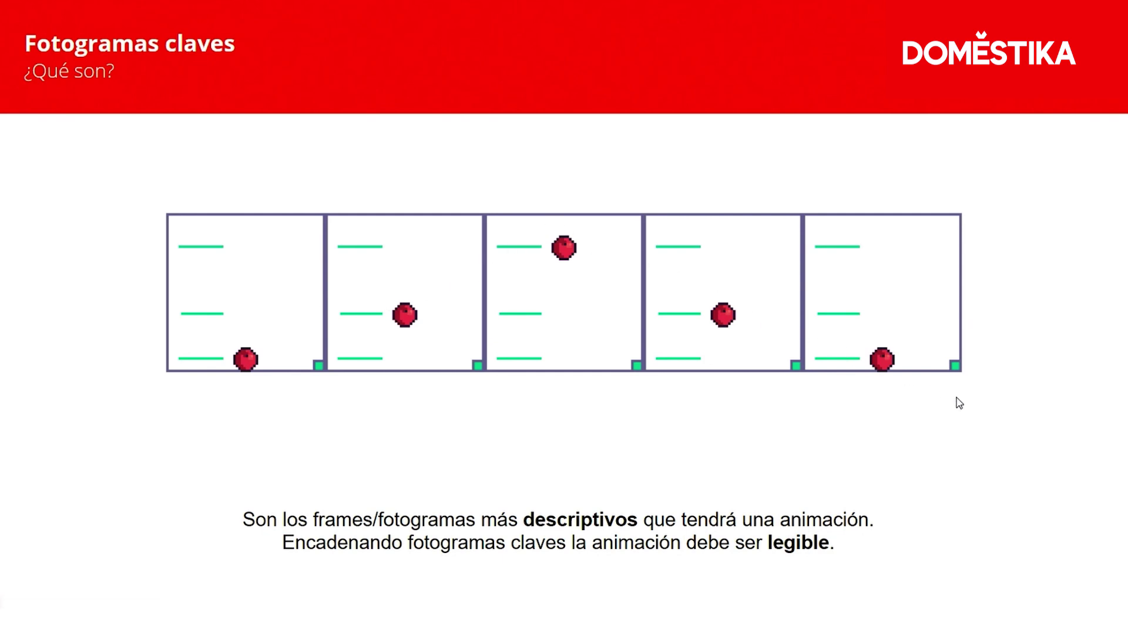
Step: Advance to the 'Resultados' slide with the single bouncing-ball frame and return to the knight sprite
left_click(963, 406)
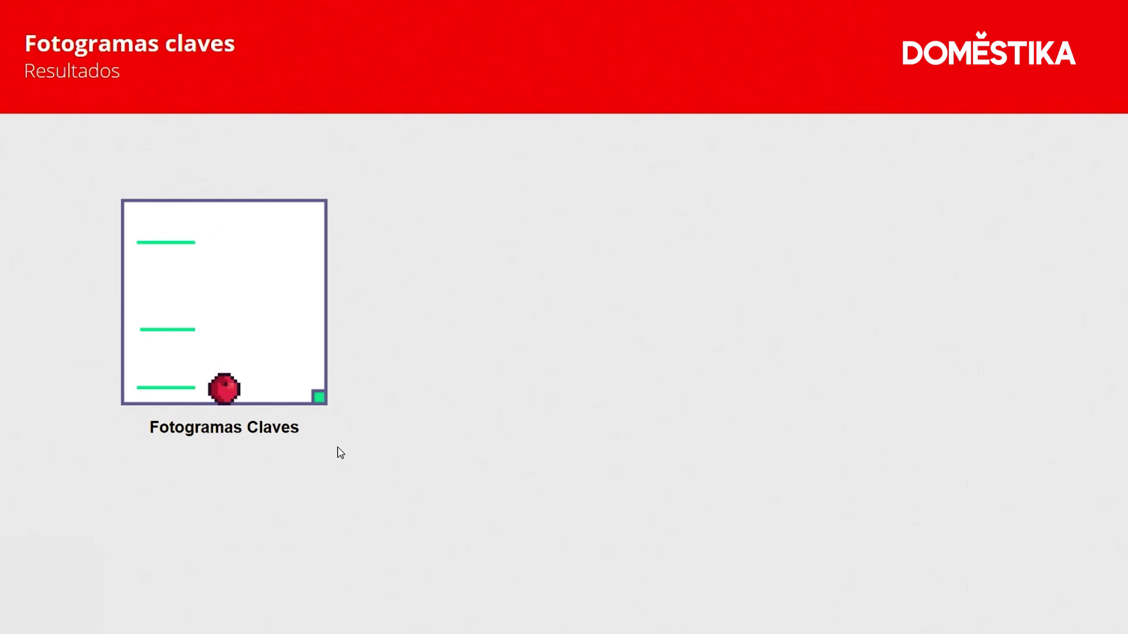
scroll("up", 3)
middle_click(210, 252)
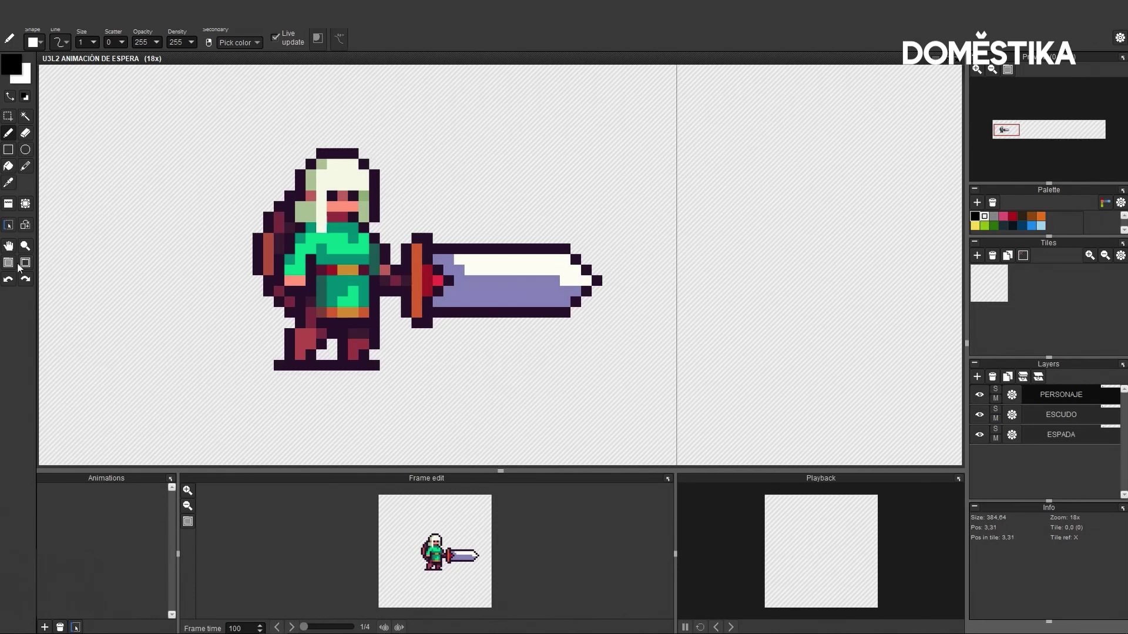
Step: Stamp tile 0 into the second tile slot so the knight, shield and sword appear in both frames
left_click(300, 208)
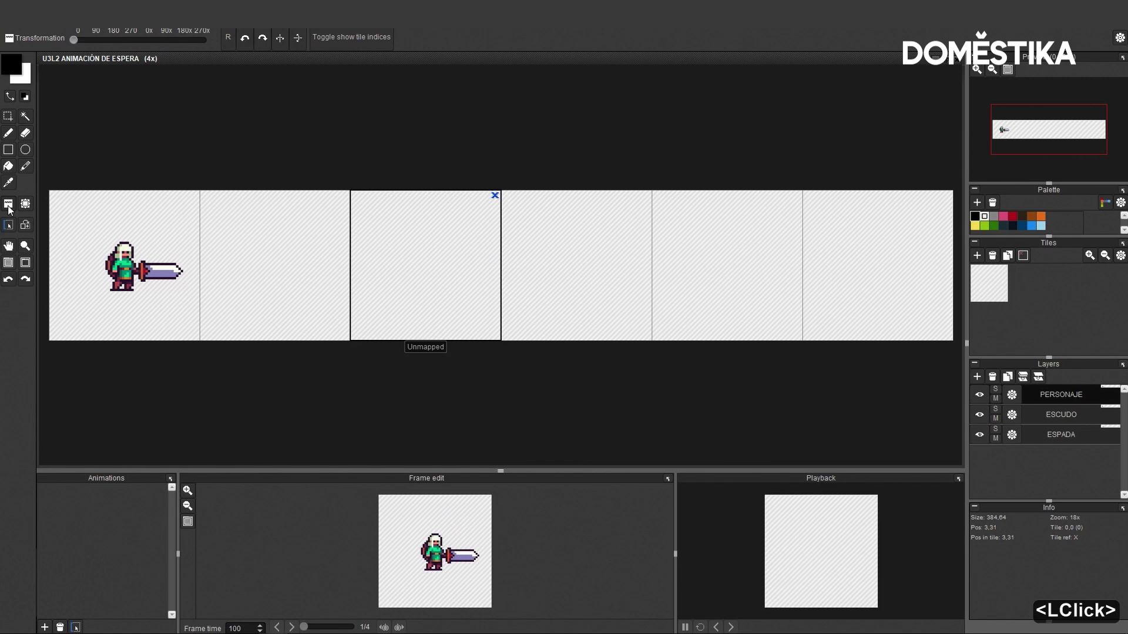
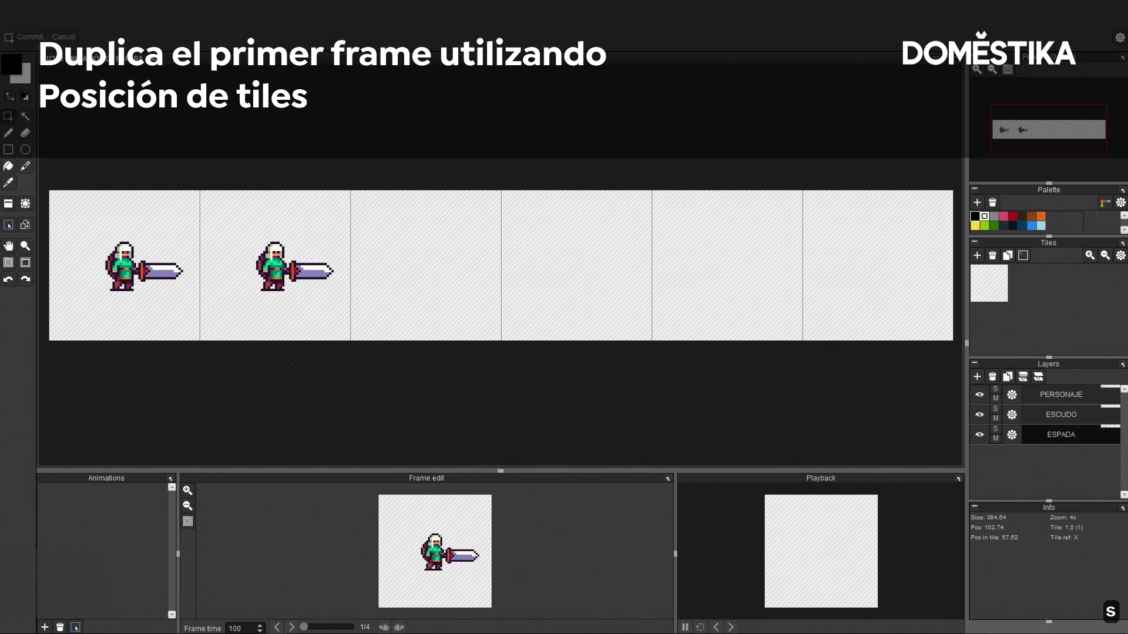
scroll("up", 3)
middle_click(330, 371)
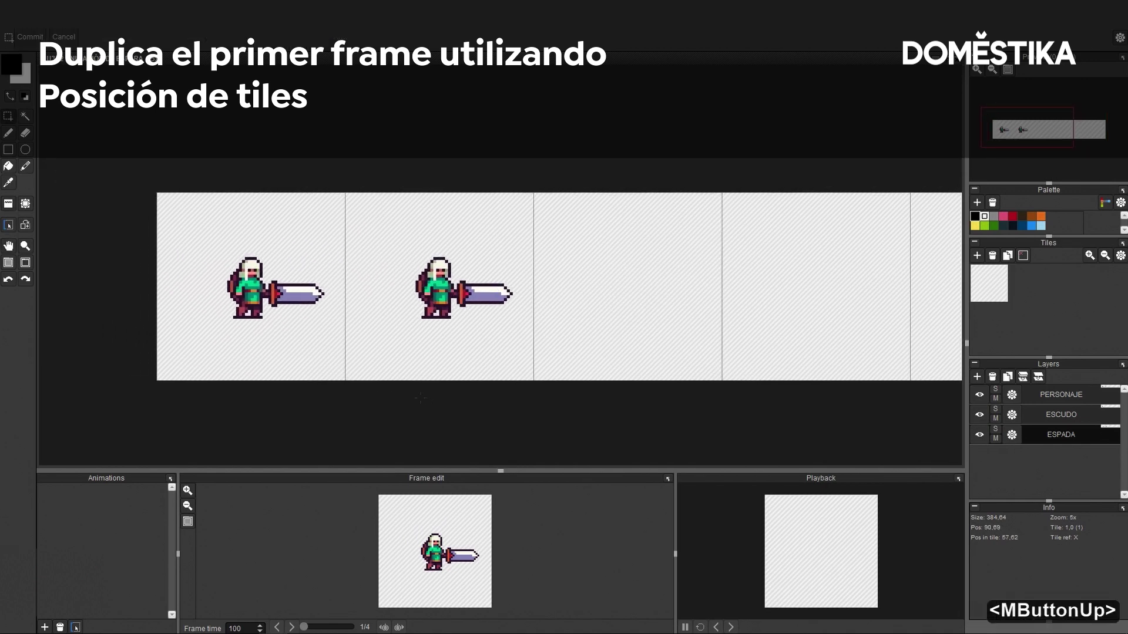
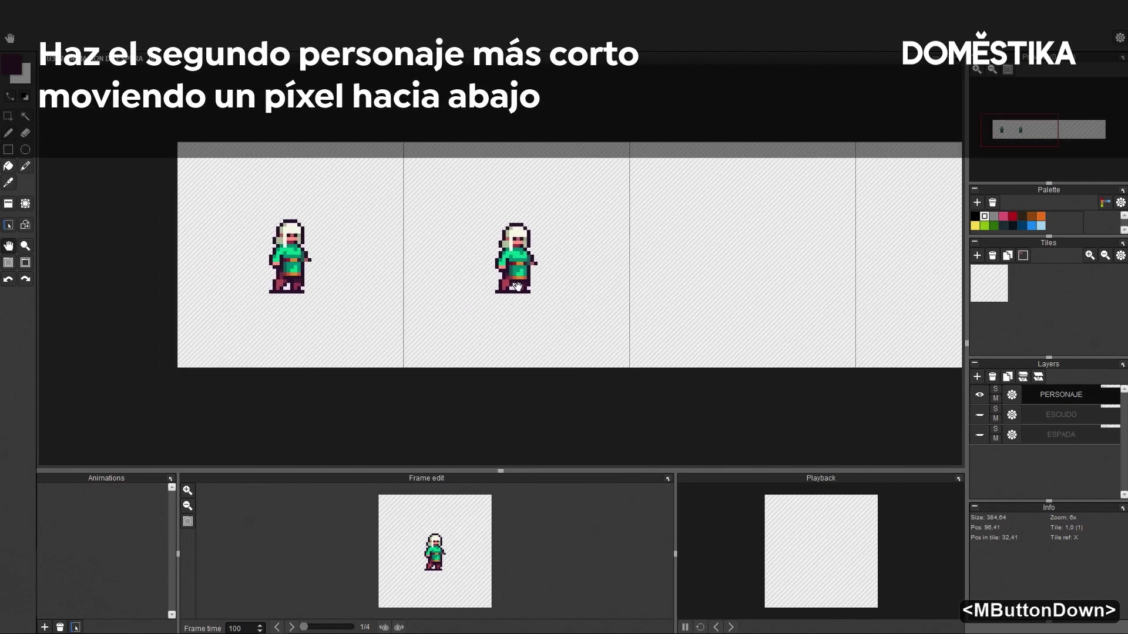
Step: Lower the second knight one pixel and create a two-frame animation named PARADA
type("<")
left_click(54, 629)
type("parada")
key("2")
left_click(127, 473)
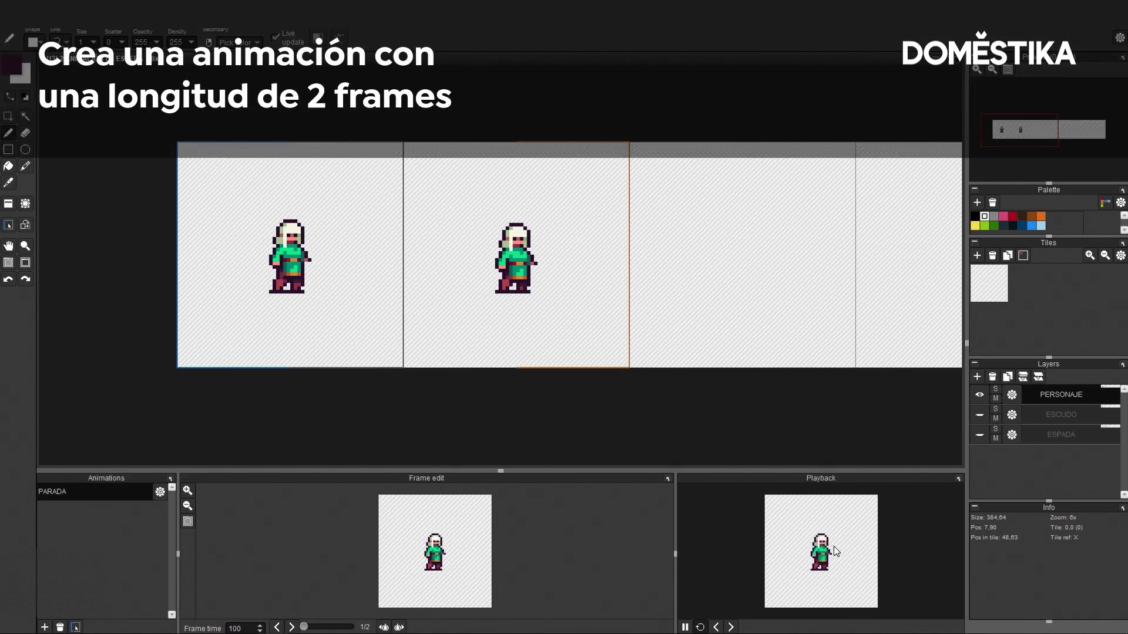
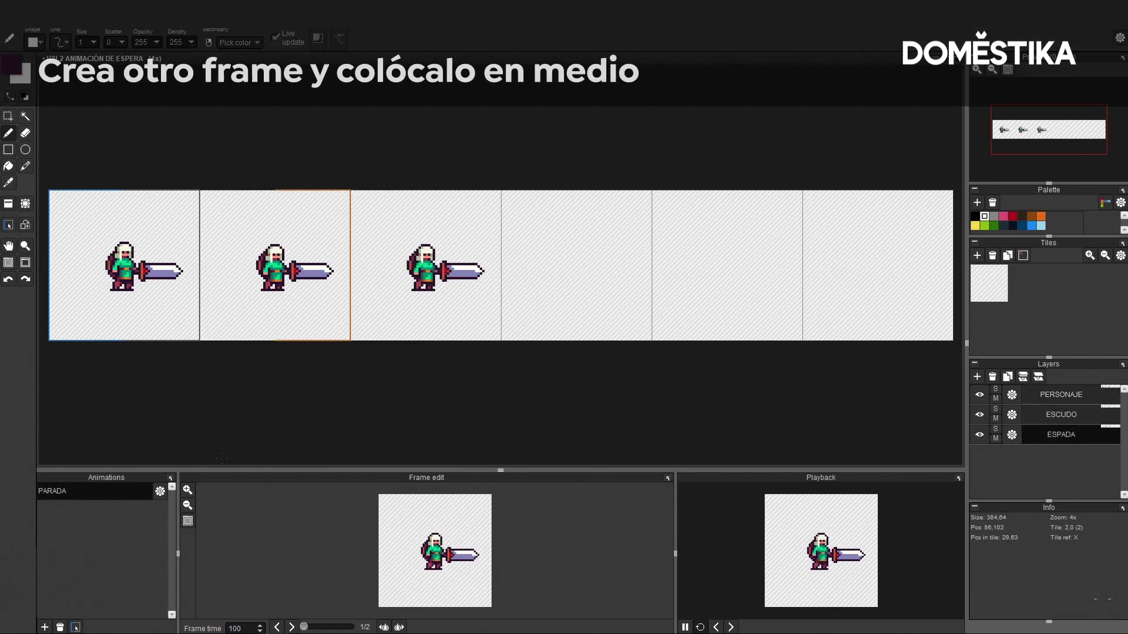
Step: Extend PARADA to length 3 so a third knight frame joins the strip
left_click(168, 498)
left_click(103, 452)
key("3")
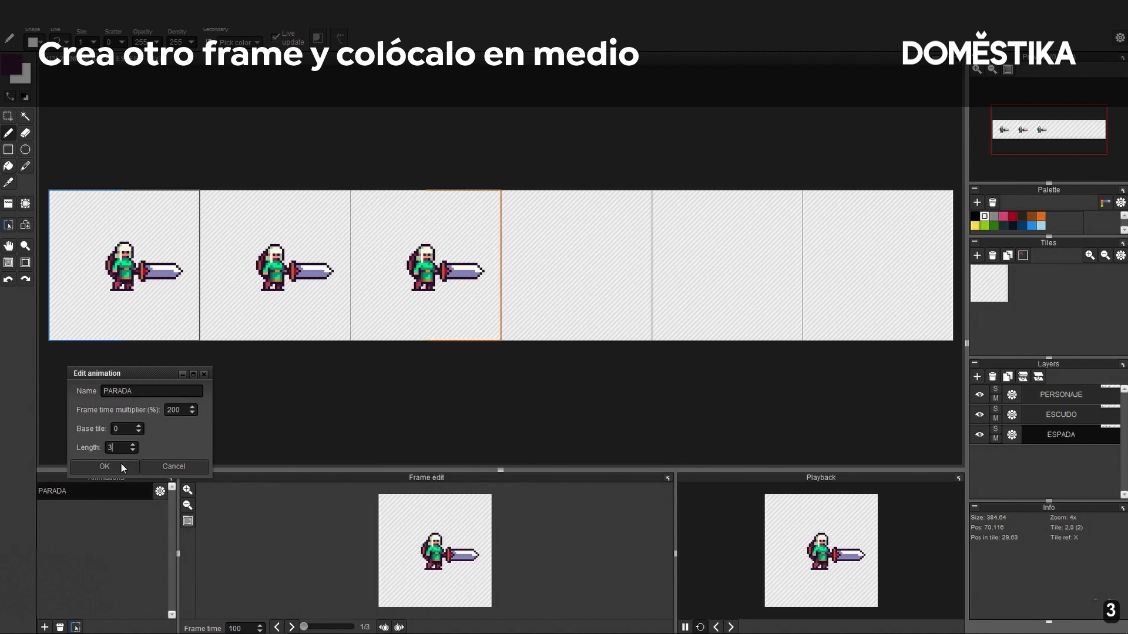
left_click(126, 467)
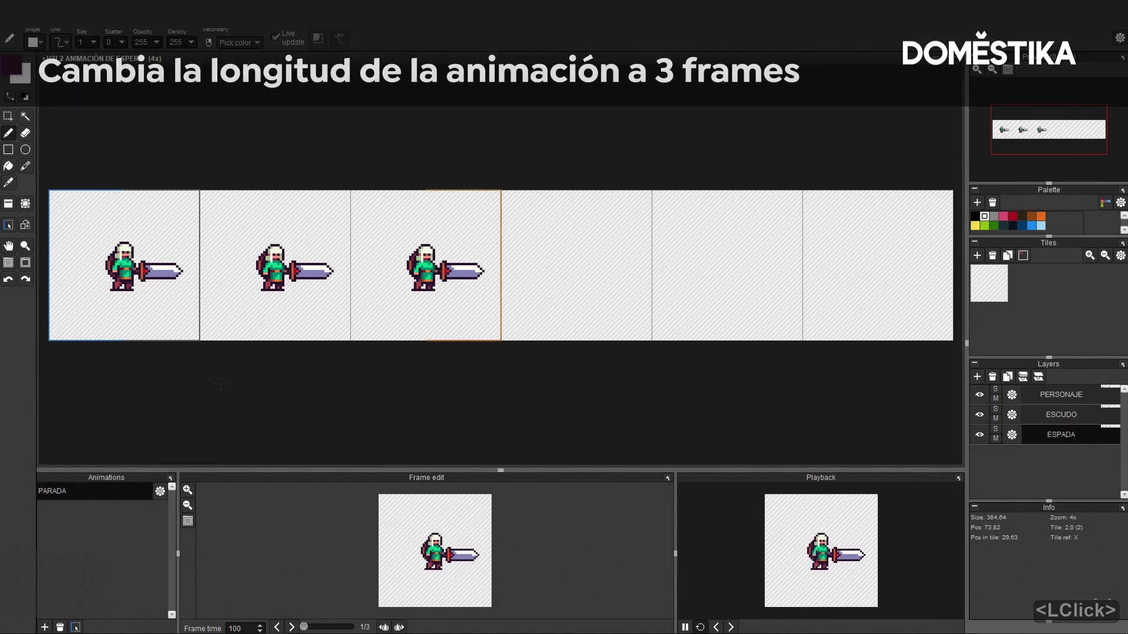
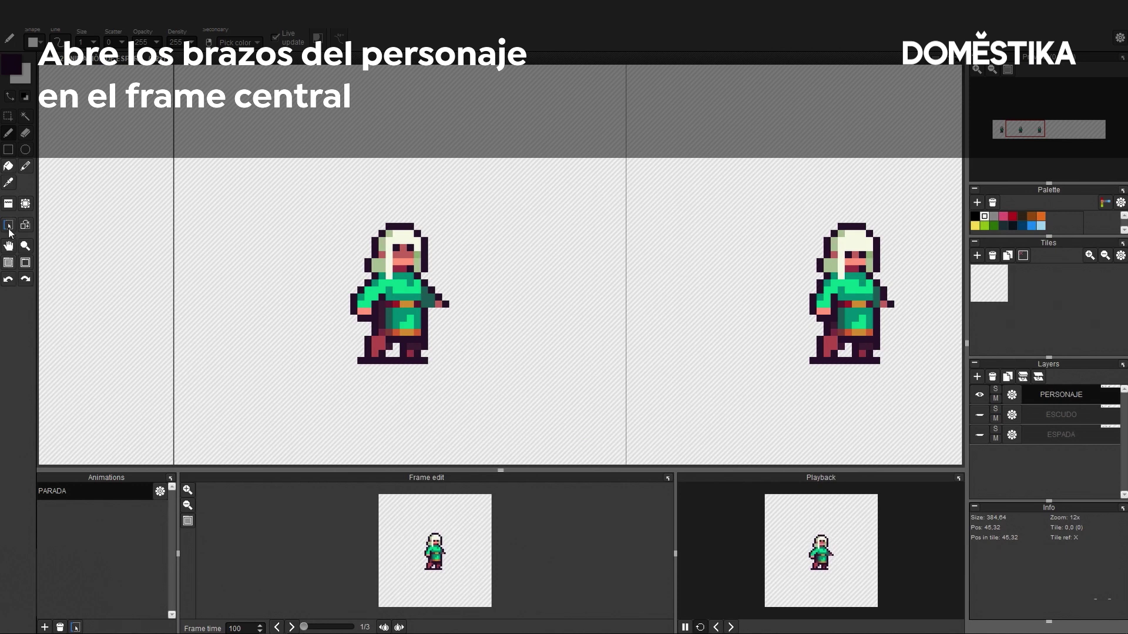
Step: Zoom out to view all the PARADA frames at once
left_click(16, 267)
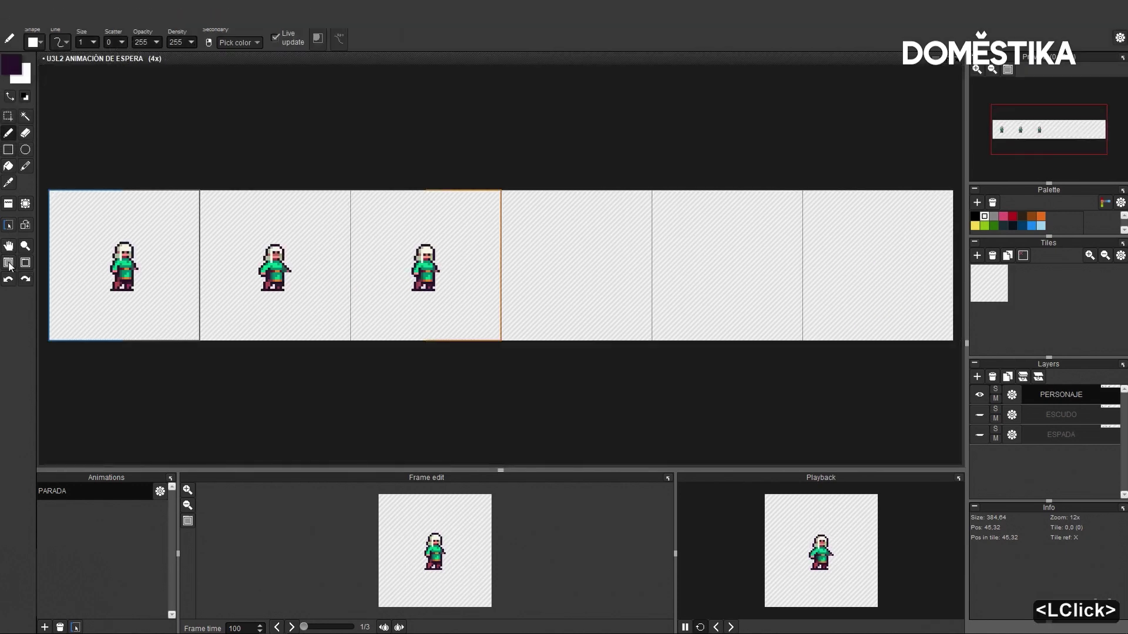
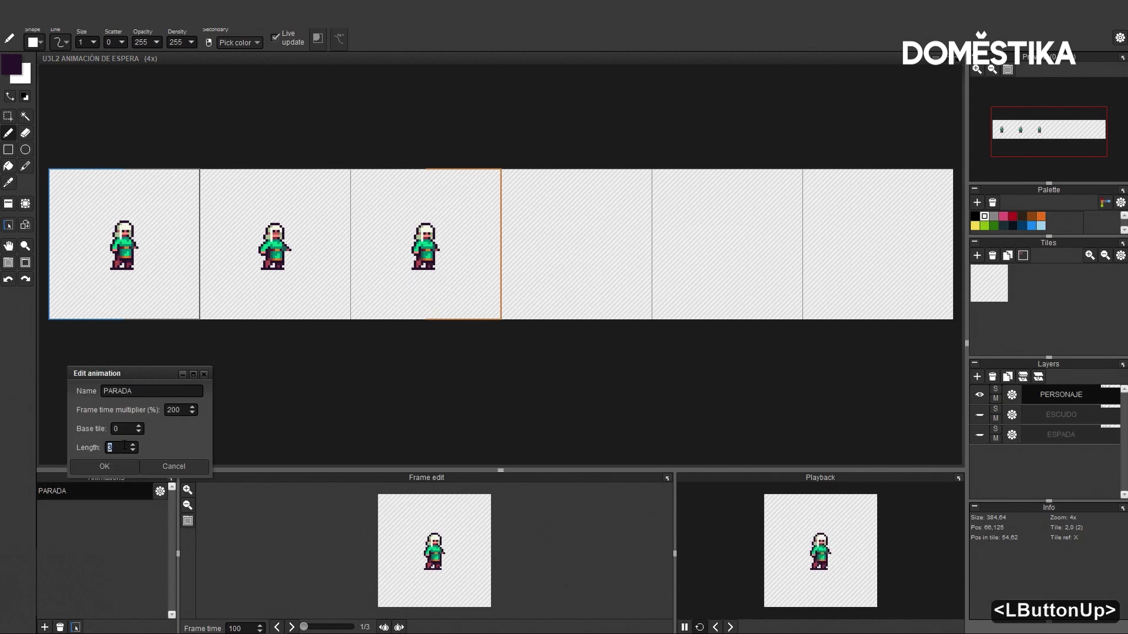
Step: Extend PARADA to length 6 and move the view toward the later frames
key("6")
left_click(129, 466)
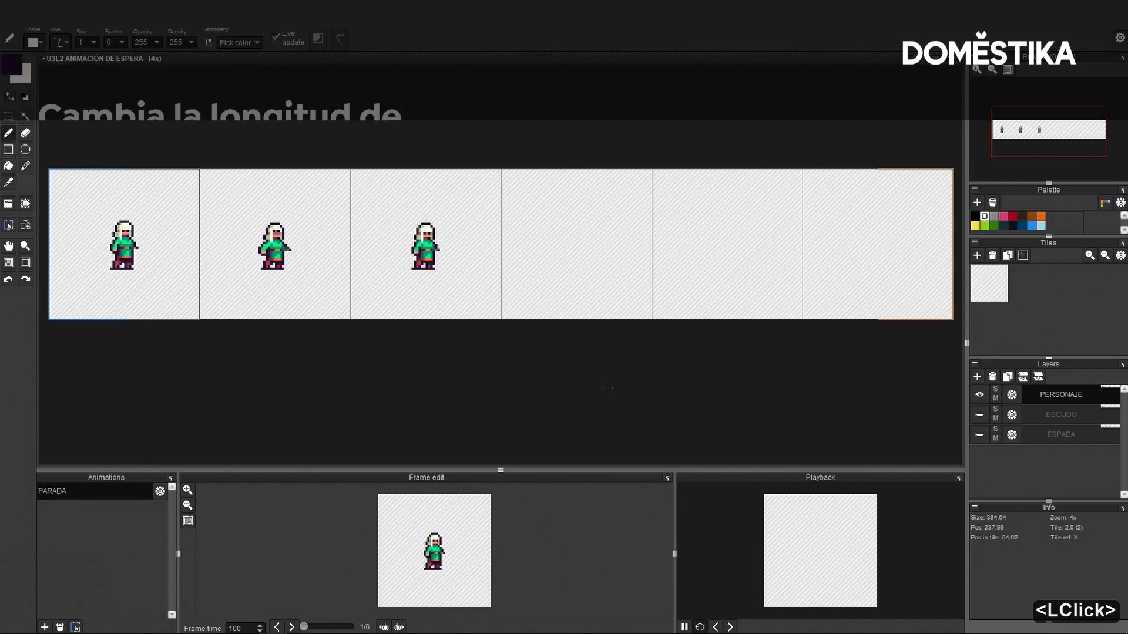
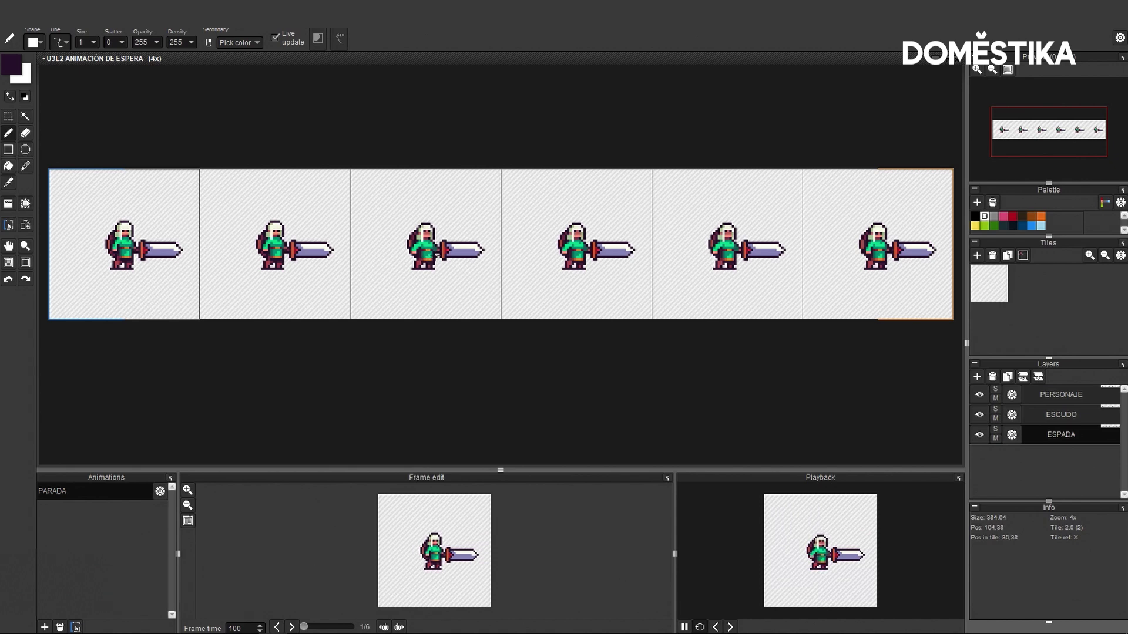
scroll("up", 3)
middle_click(23, 106)
Step: Place knight tiles into slots 4–6 with the tile tool, filling all six frames
left_click(23, 194)
right_click(23, 195)
right_click(23, 195)
left_click(23, 194)
right_click(23, 194)
double_click(23, 195)
right_click(23, 195)
left_click(23, 195)
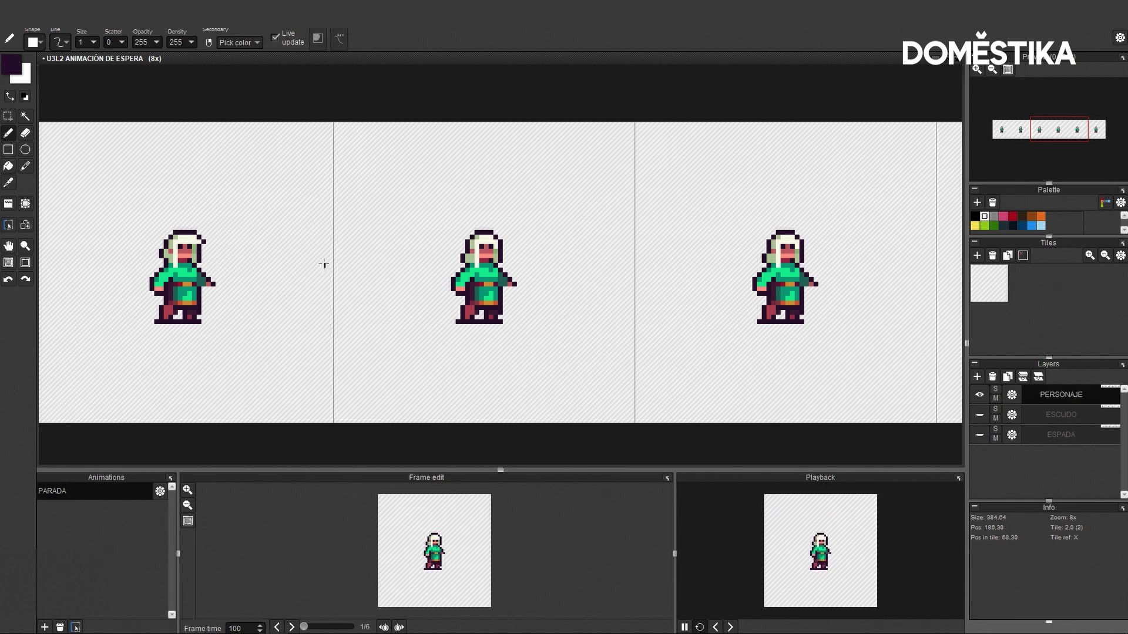